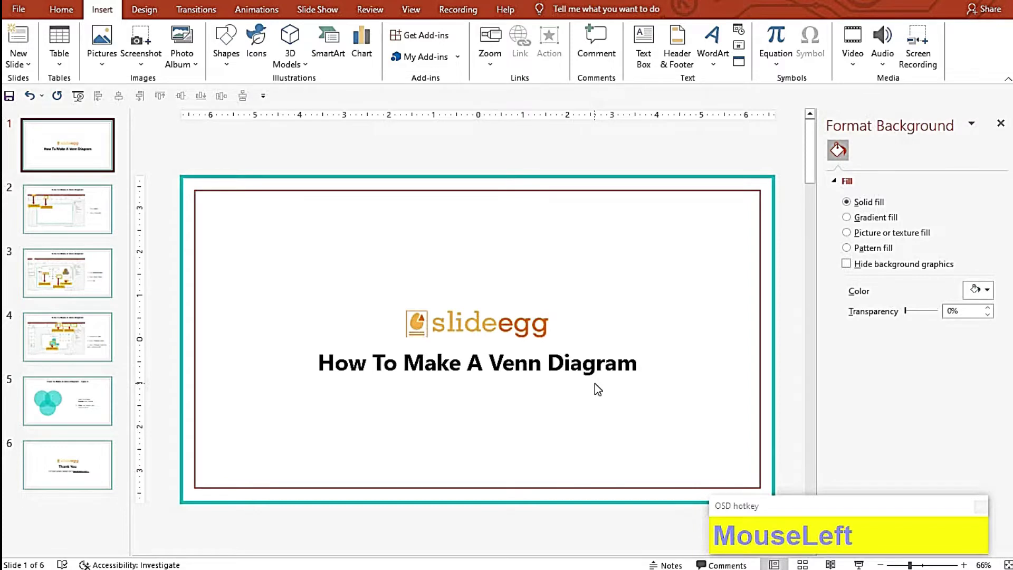
# - Add a blank second slide and browse the Relationship SmartArt layouts to the Venn group
pyautogui.press('ctrl+m')
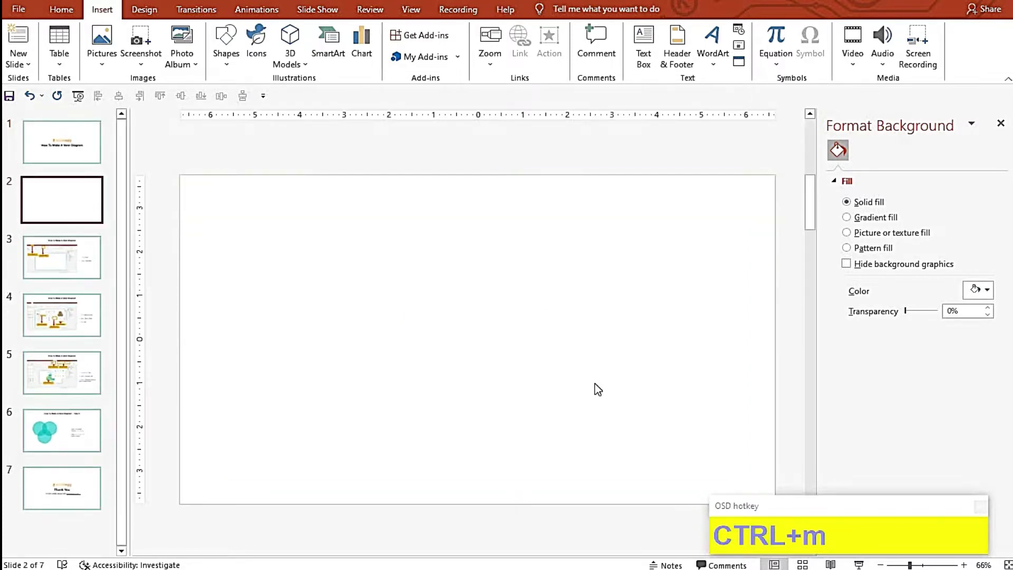
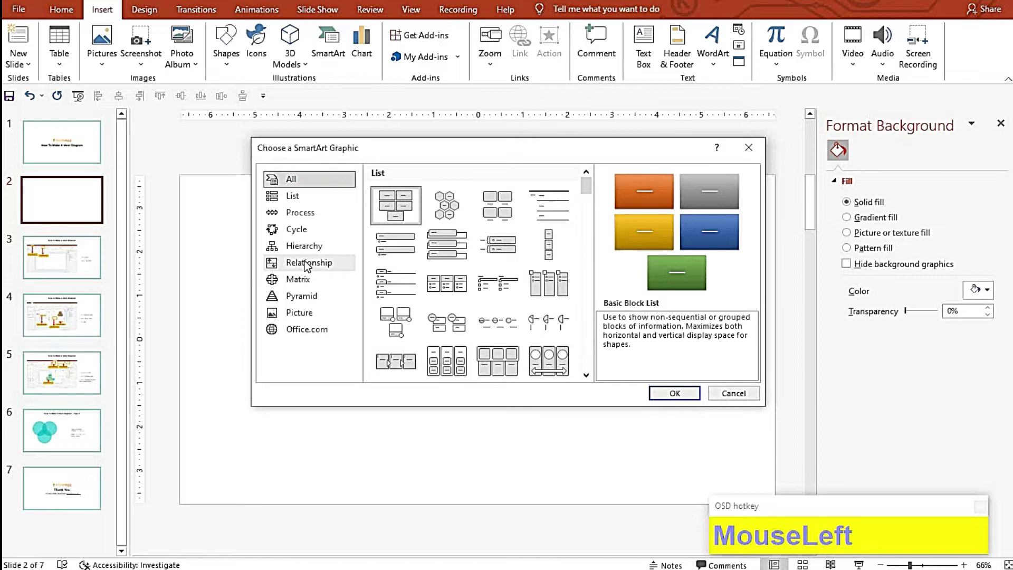
pyautogui.scroll(-3)
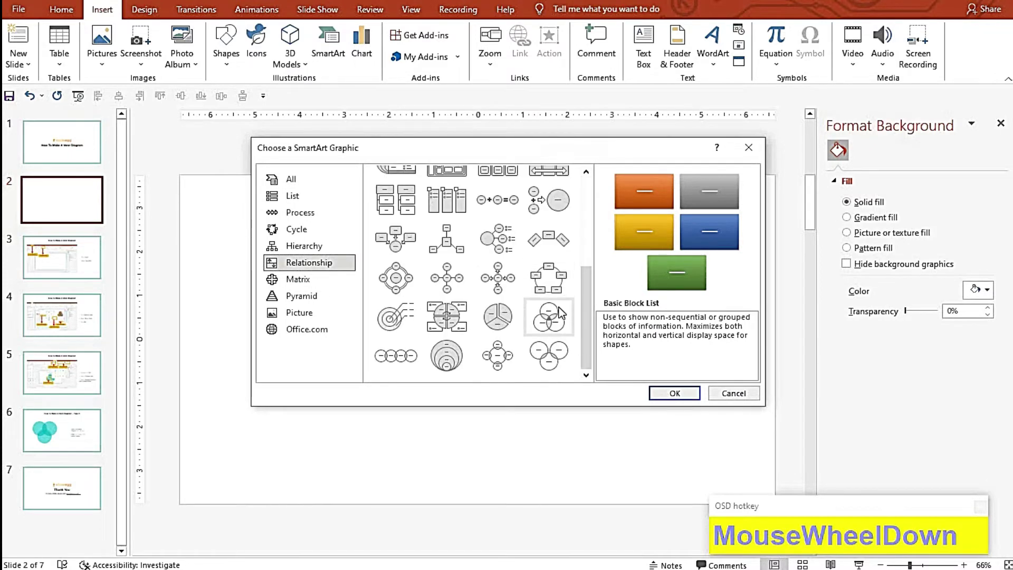
# - Insert the Basic Venn diagram and label its top circle 'Slideegg'
pyautogui.click(550, 320)
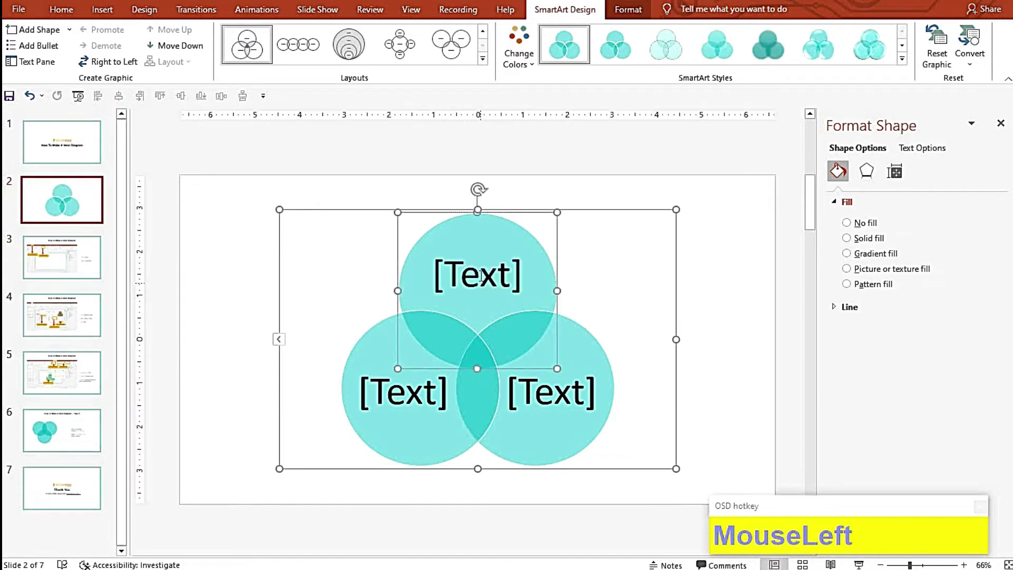
pyautogui.write('Slideegg')
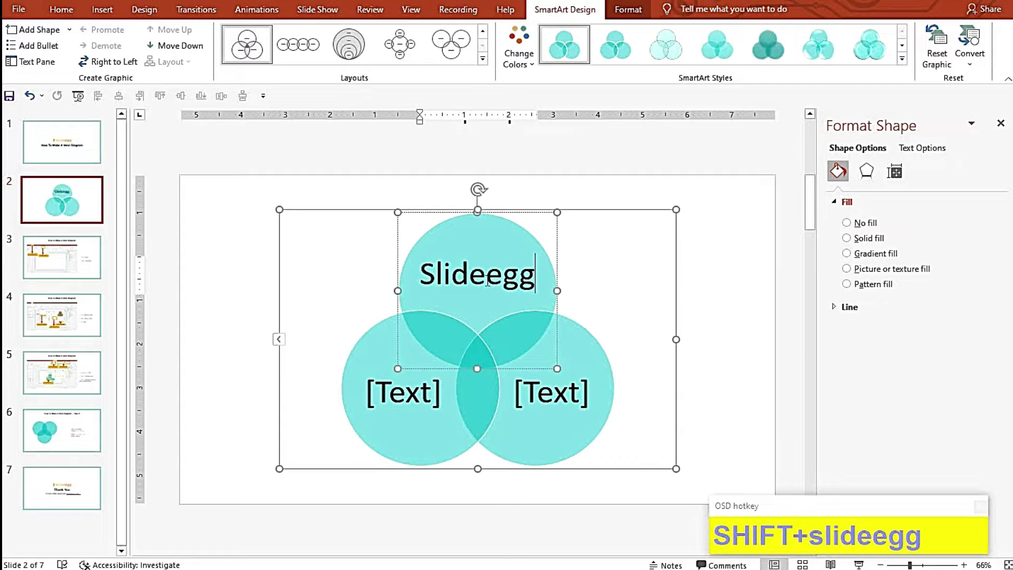
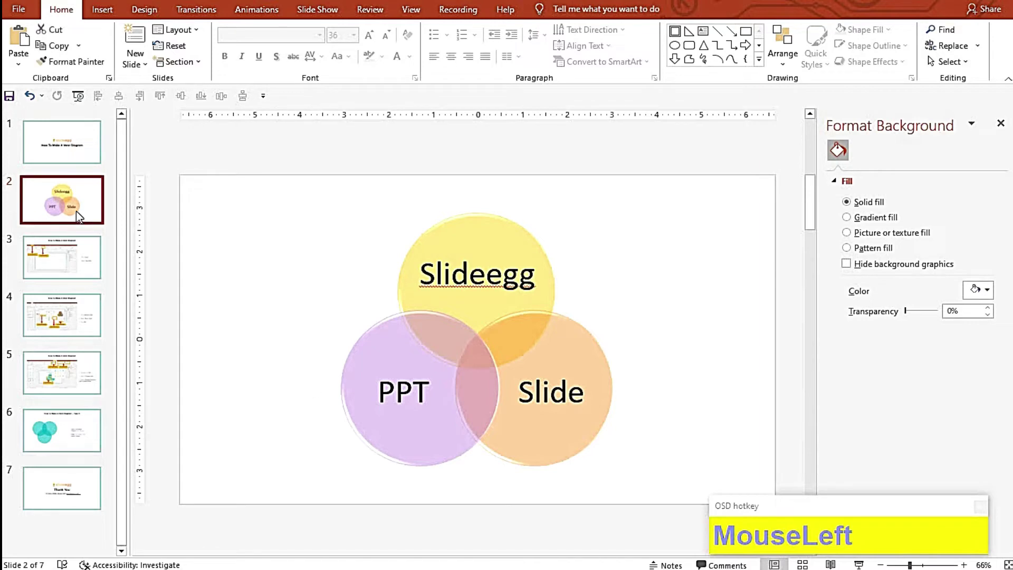
# - Add a third slide and draw a teal circle on it, heading for no outline
pyautogui.press('ctrl+m')
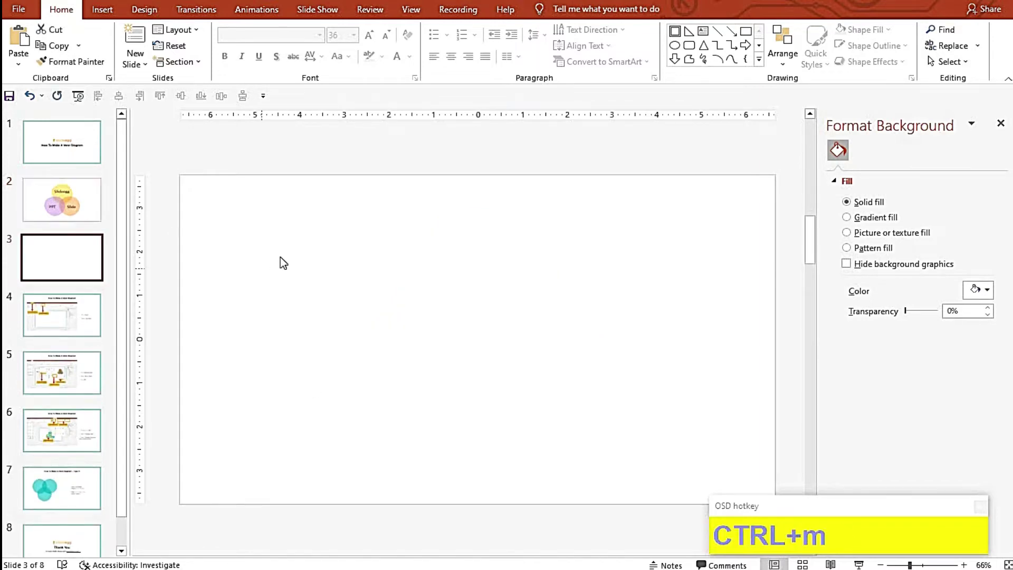
pyautogui.moveTo(281, 258); pyautogui.dragTo(262, 230)
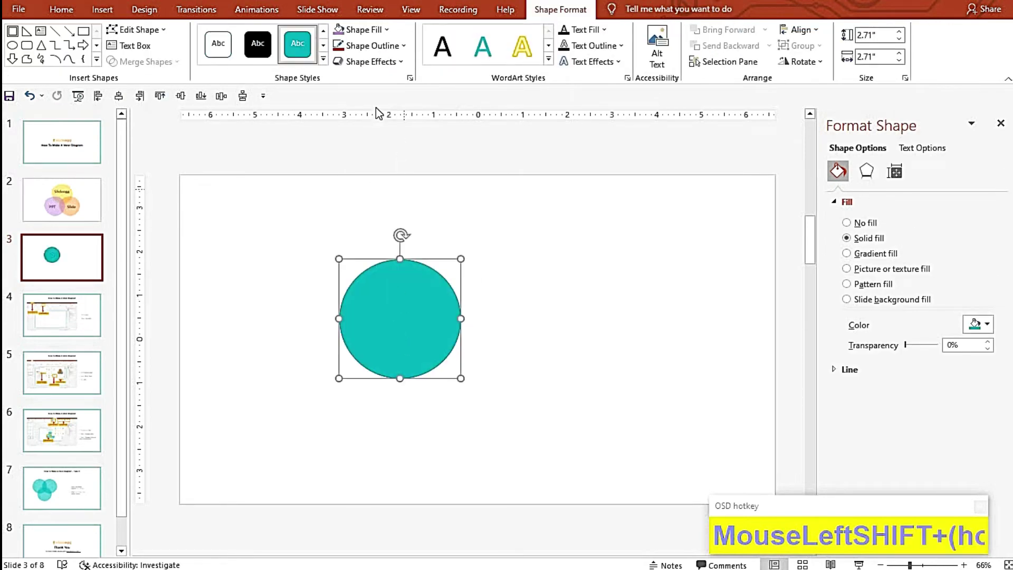
pyautogui.click(425, 202)
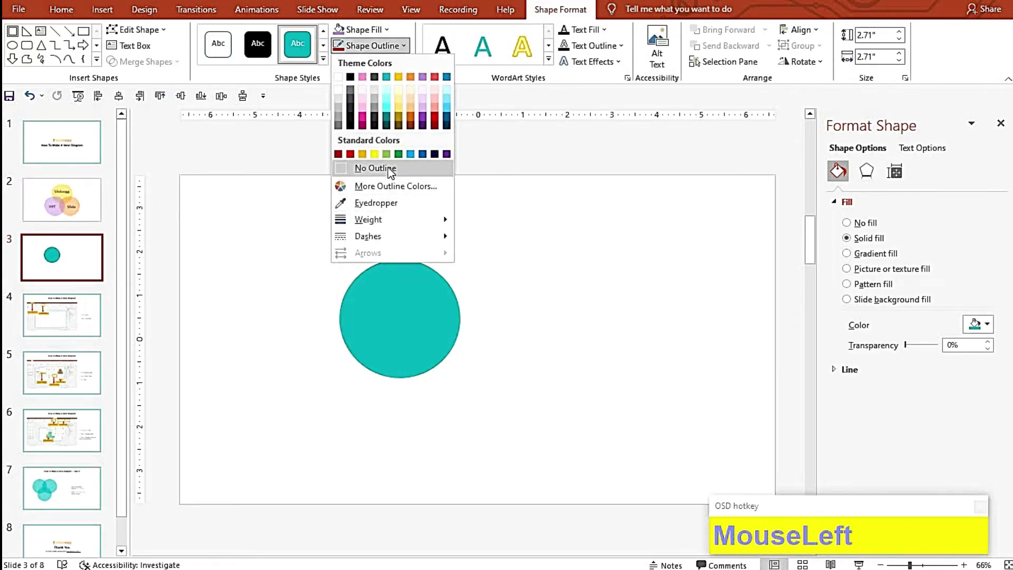